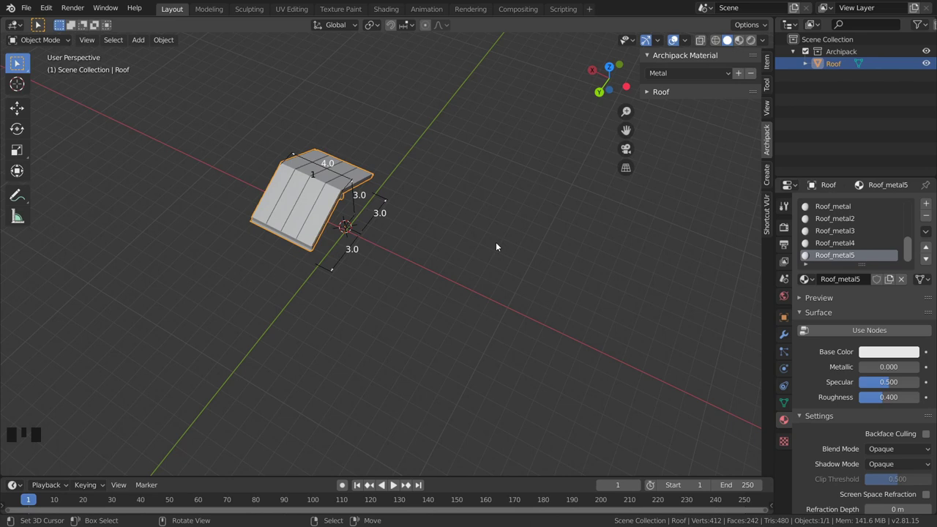
- Delete the roof, then browse the Add Mesh / Archimesh items without placing anything
key("Delete")
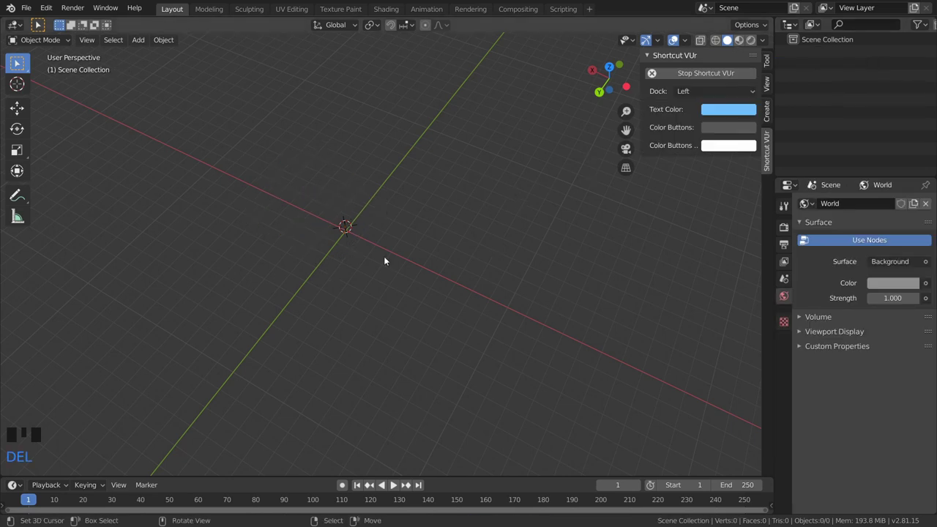
key("shift+a")
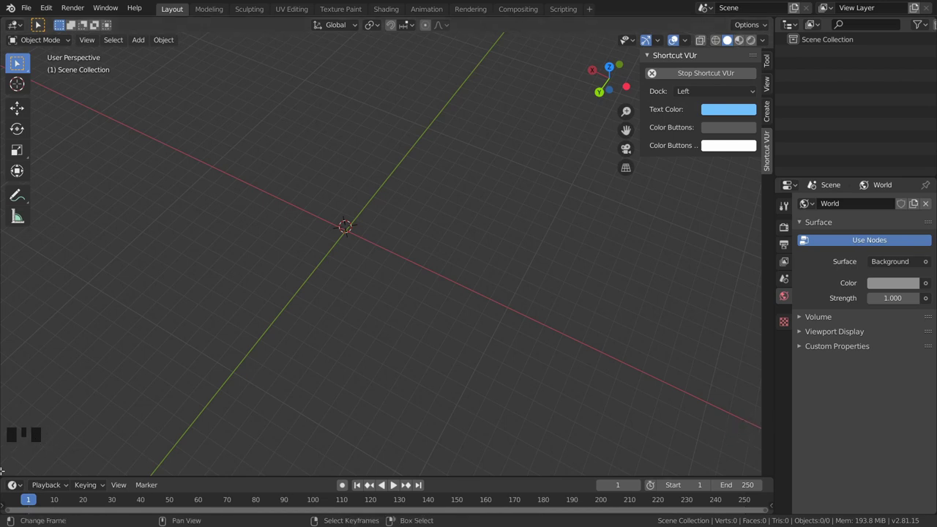
key("shift+a")
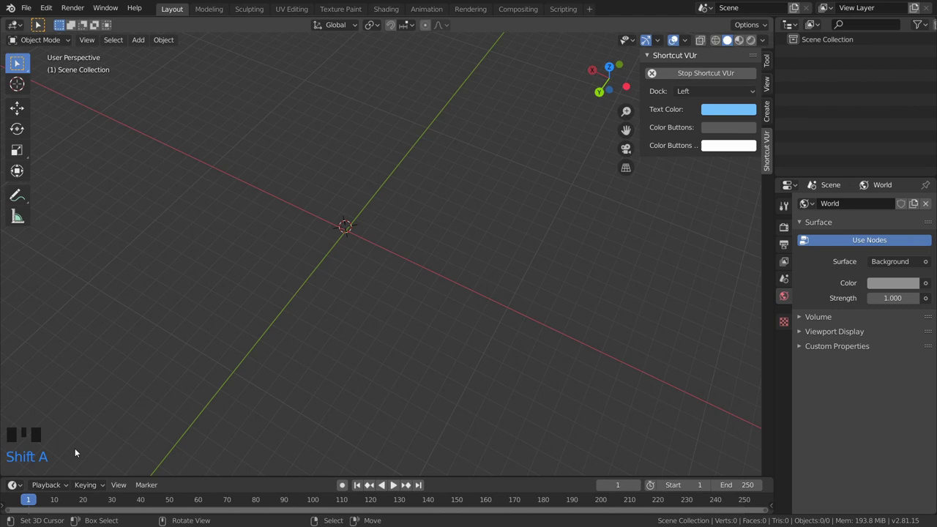
key("shift+a")
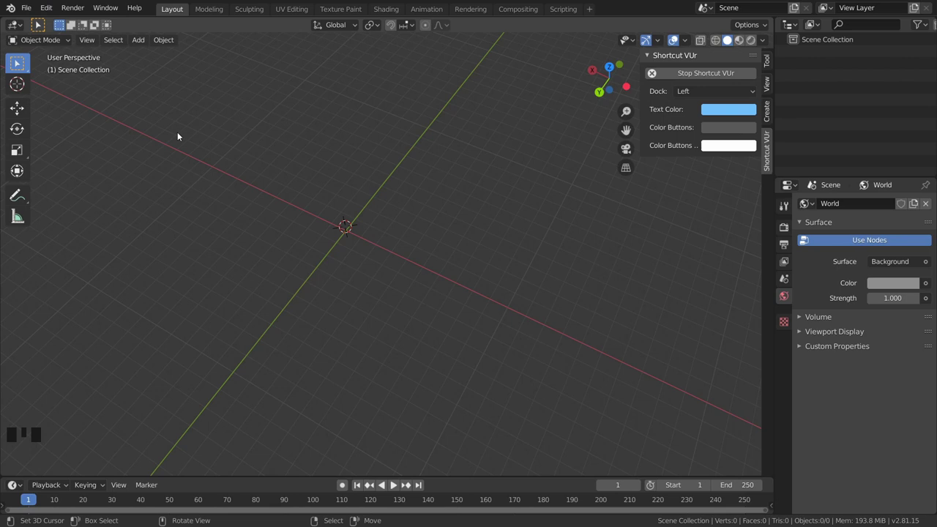
- Open the Preferences window from the Edit menu to enable the Archipack add-on
left_click_drag(52, 9, 93, 184)
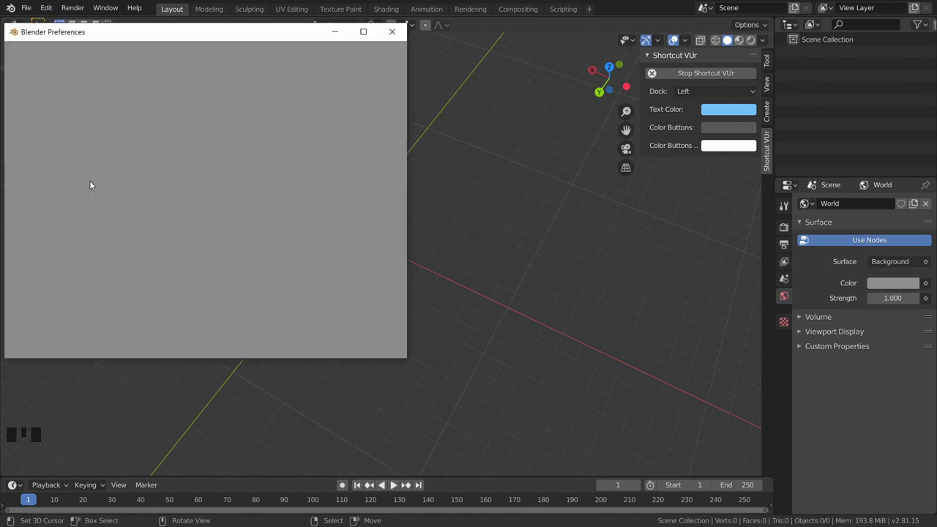
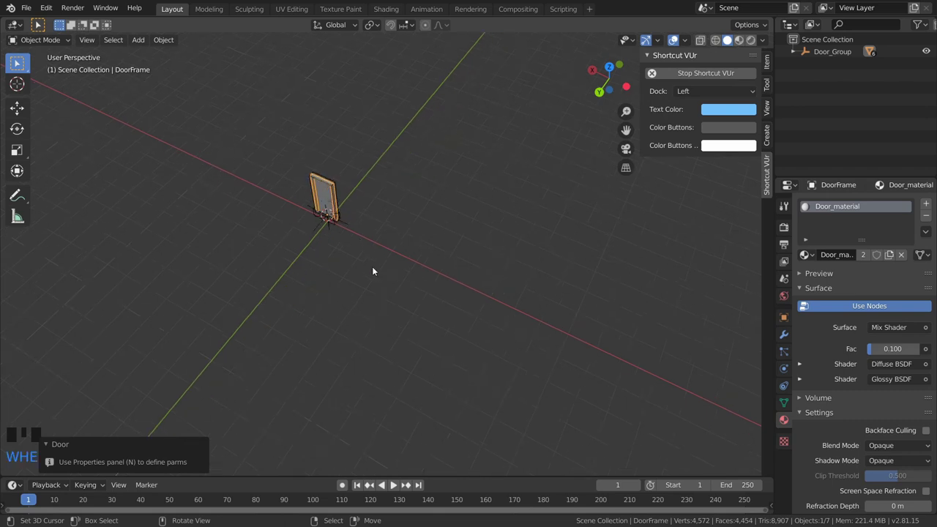
left_click_drag(377, 271, 535, 272)
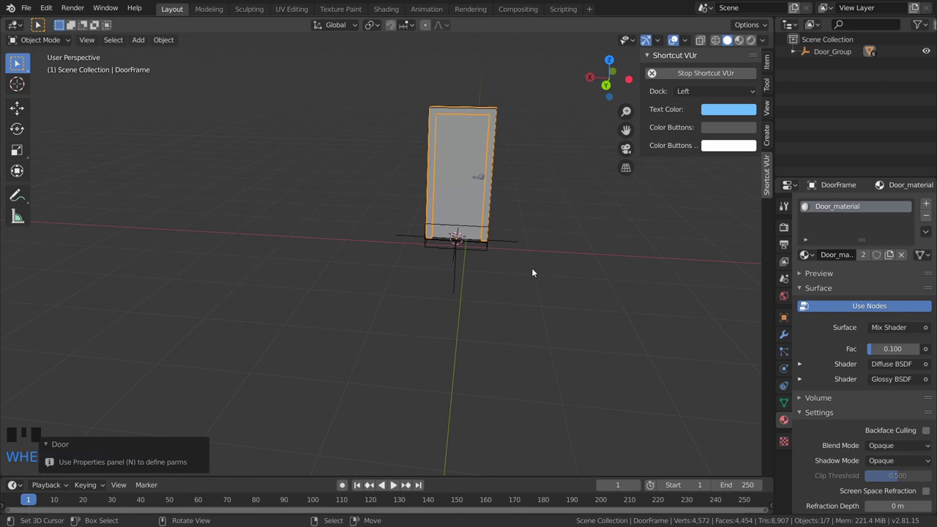
left_click_drag(577, 210, 517, 275)
left_click_drag(515, 269, 529, 253)
left_click_drag(514, 236, 389, 194)
right_click(389, 195)
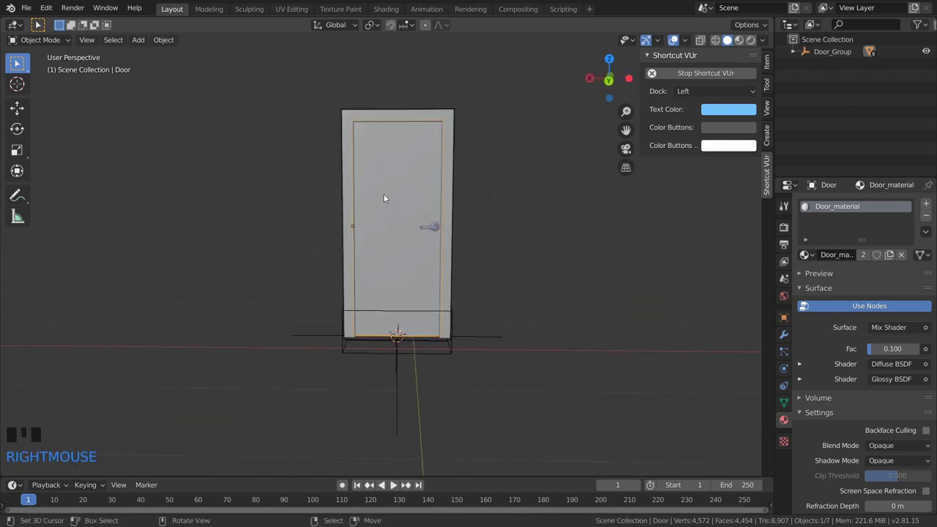
key("r")
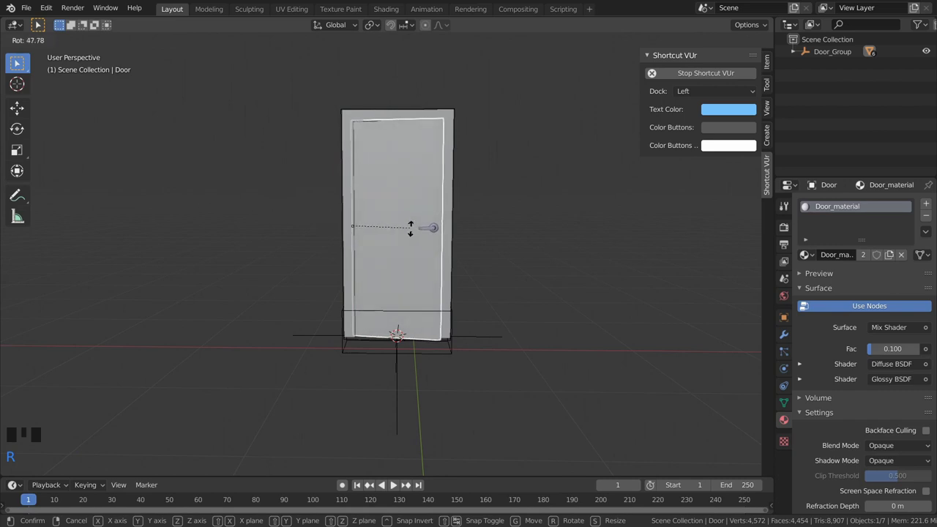
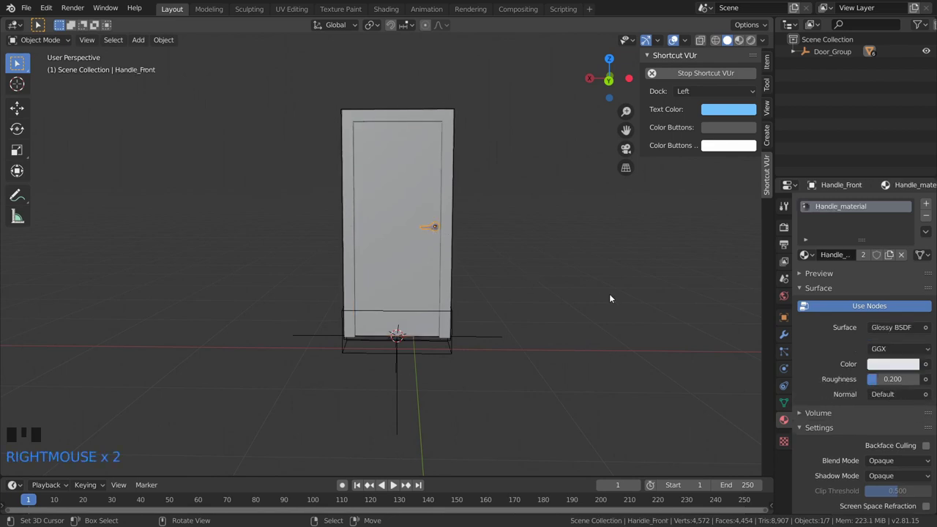
key("r")
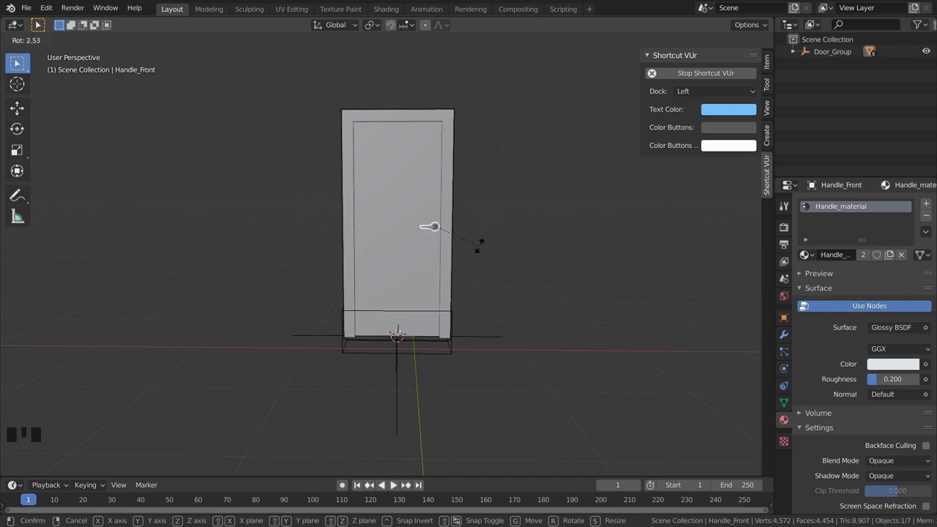
left_click_drag(466, 217, 437, 237)
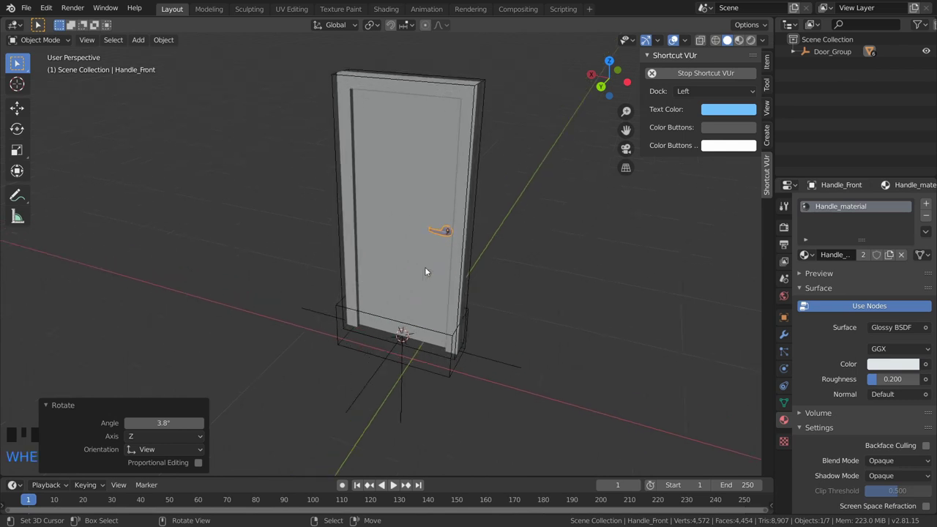
- Reposition the door group and show the frame's Archipack door parameters (1.00 by 2.10, Model 01)
right_click(403, 354)
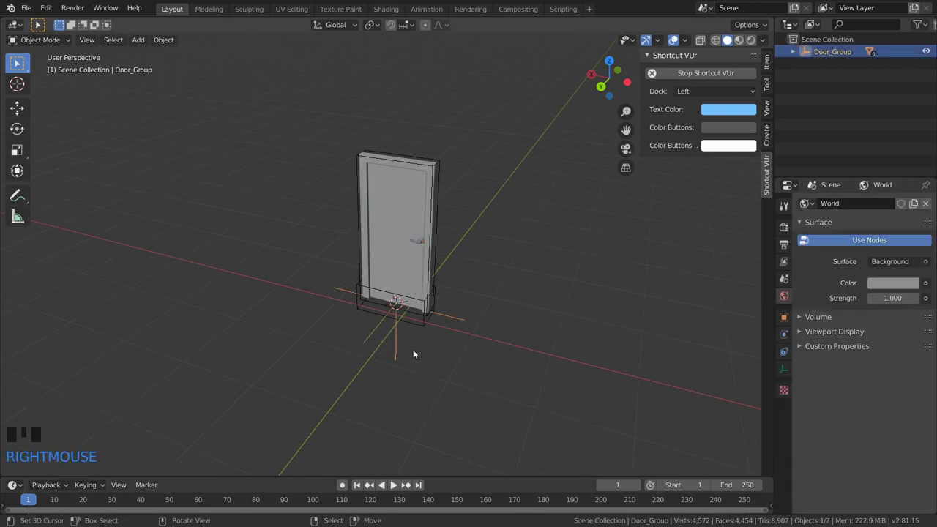
key("g")
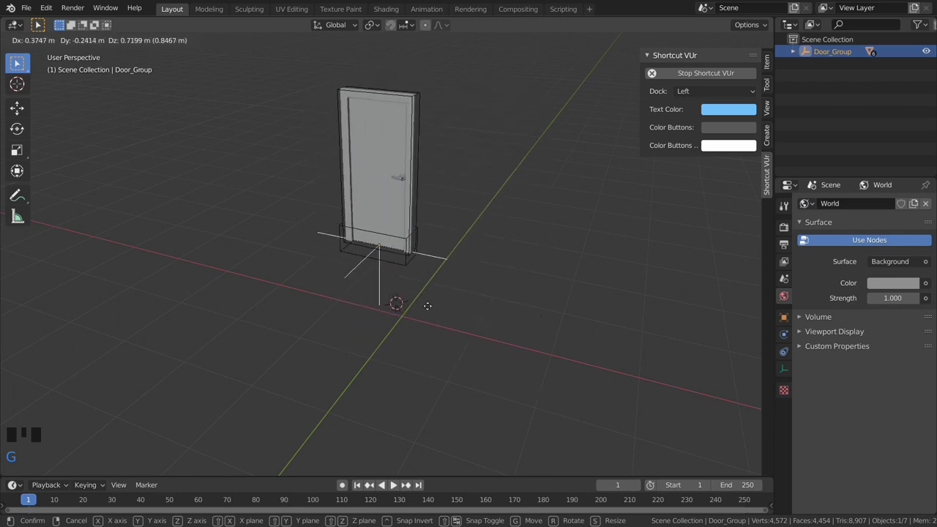
left_click(770, 112)
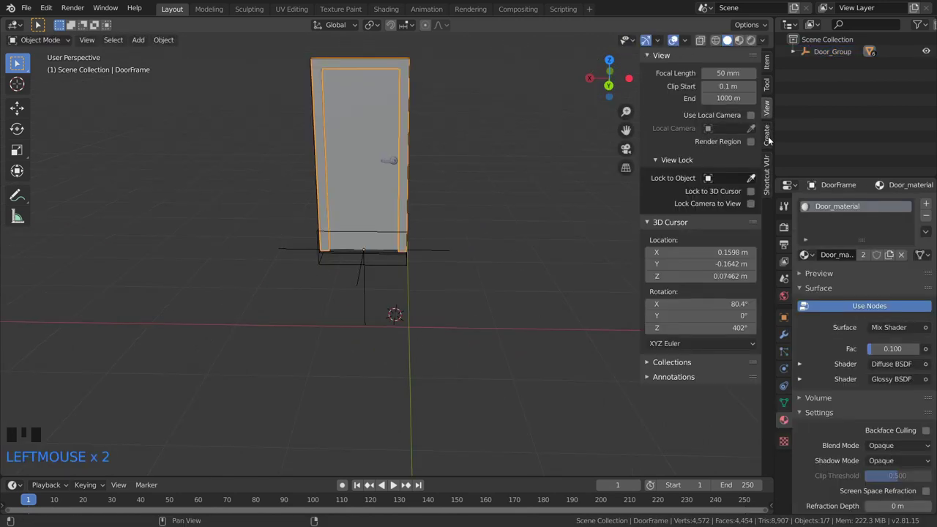
left_click(768, 144)
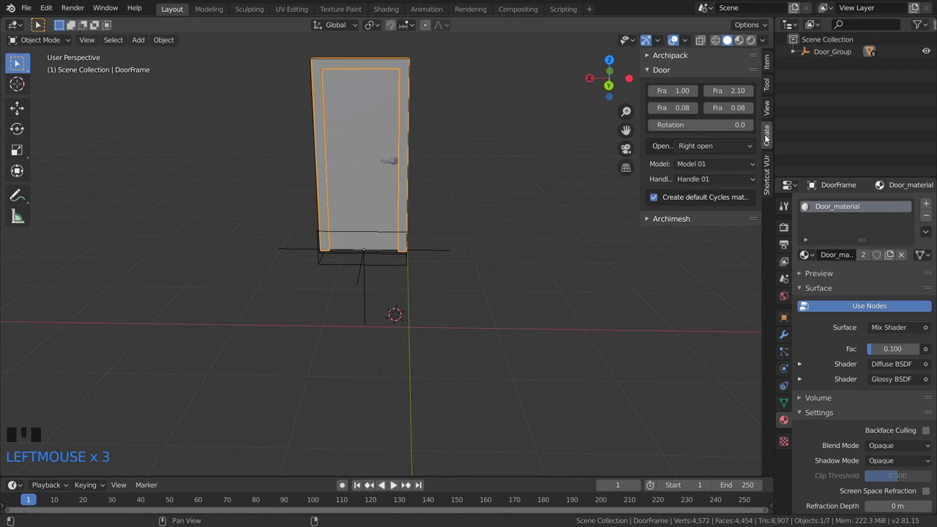
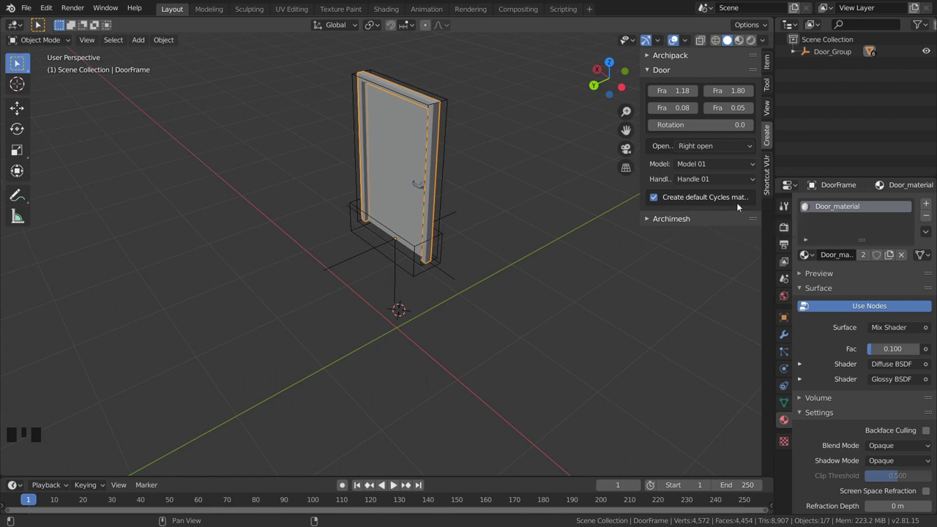
- Switch the door to Model 03 with Handle 03, keeping its 1.18 by 1.80 size
left_click(651, 202)
left_click(657, 200)
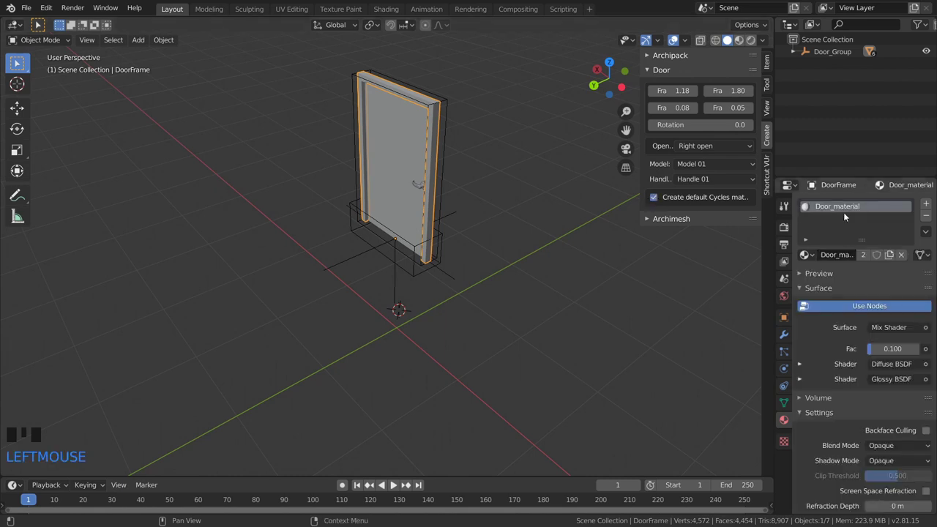
left_click_drag(719, 163, 512, 196)
left_click_drag(519, 195, 690, 183)
left_click_drag(690, 183, 533, 212)
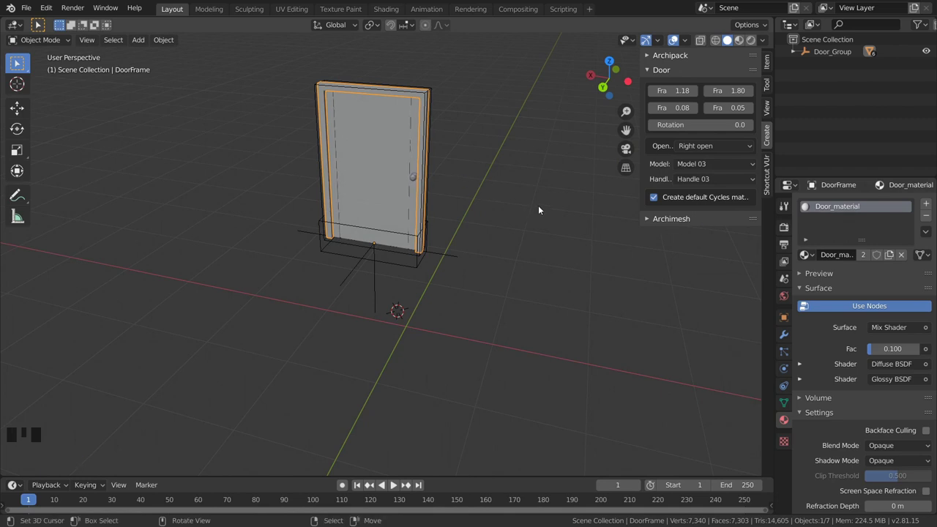
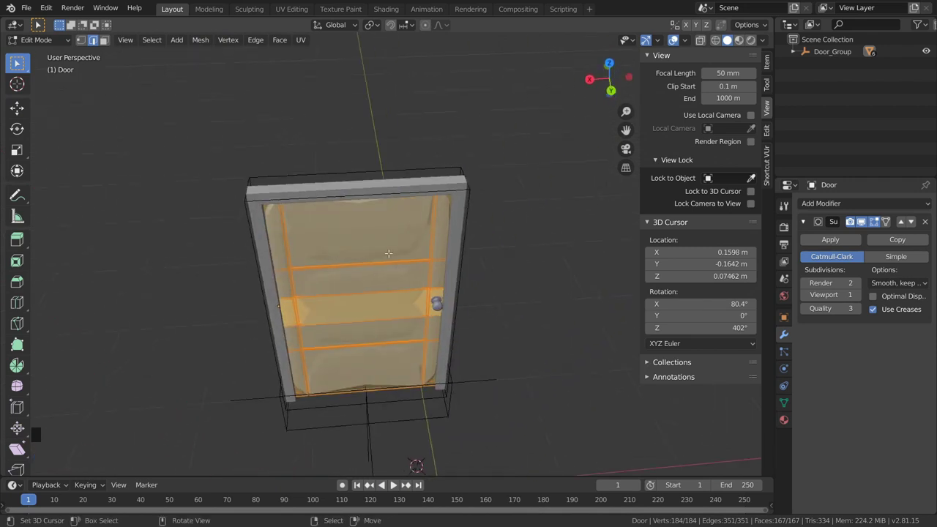
- Insert a new edge loop across the subdivided door panel with Ctrl+R
key("r")
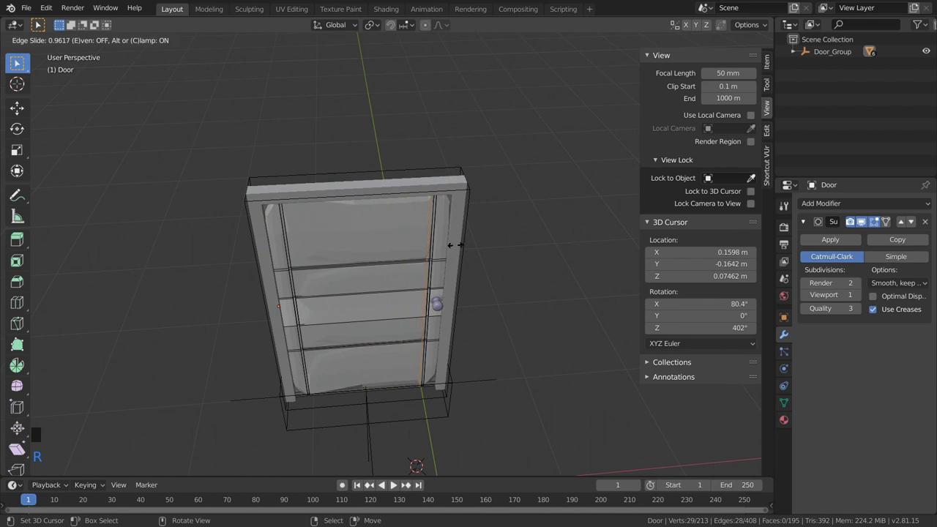